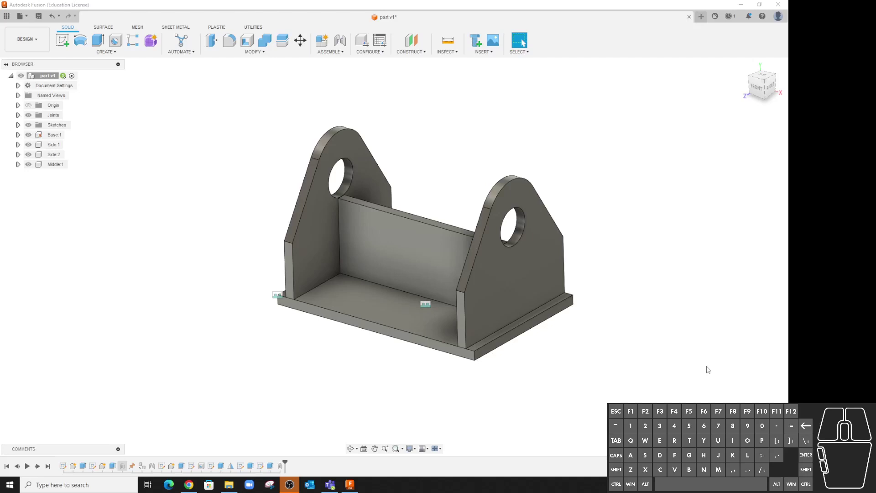
Add a user parameter thk = 0.25 in in the Parameters dialog
click(275, 54)
click(231, 246)
click(178, 186)
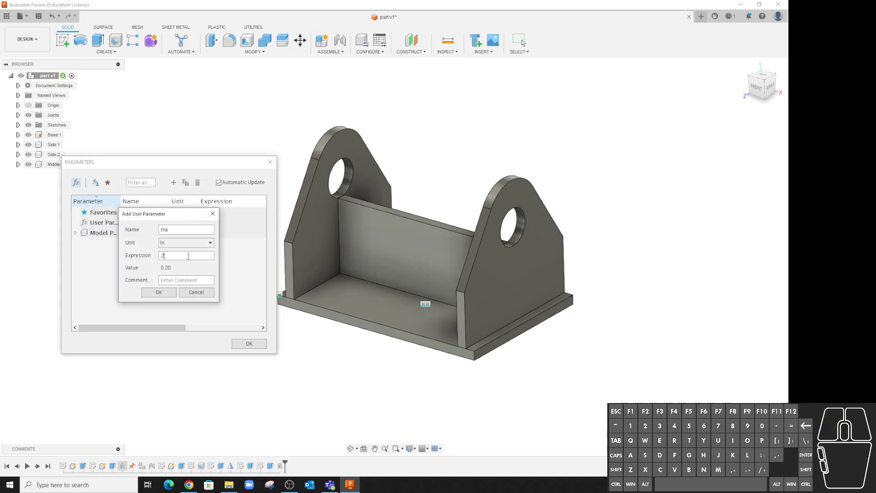
click(157, 298)
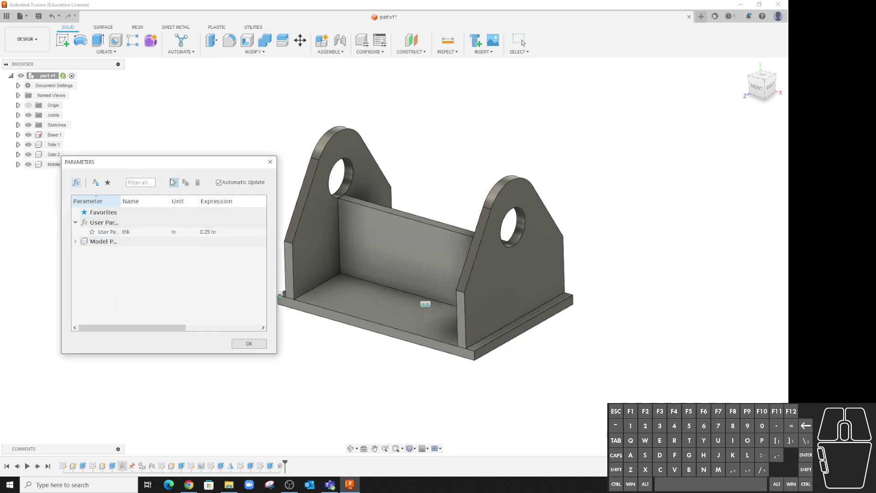
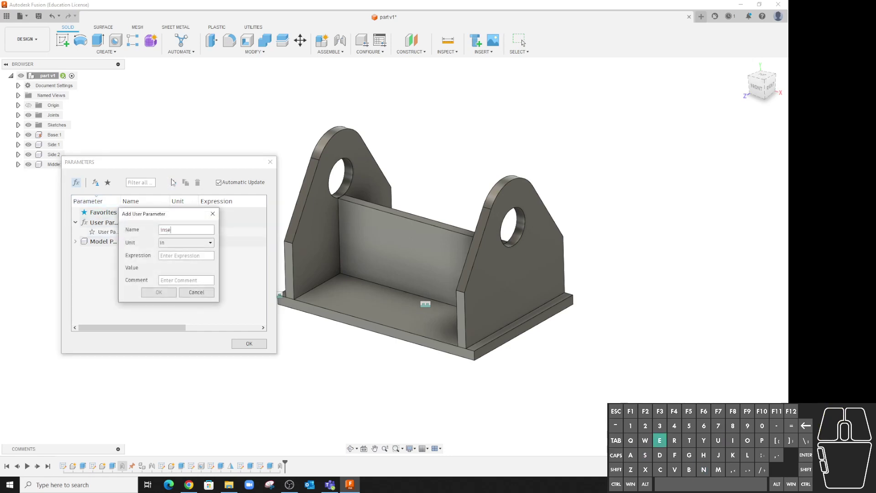
Add a second user parameter inset = 0.25 in
key(Tab)
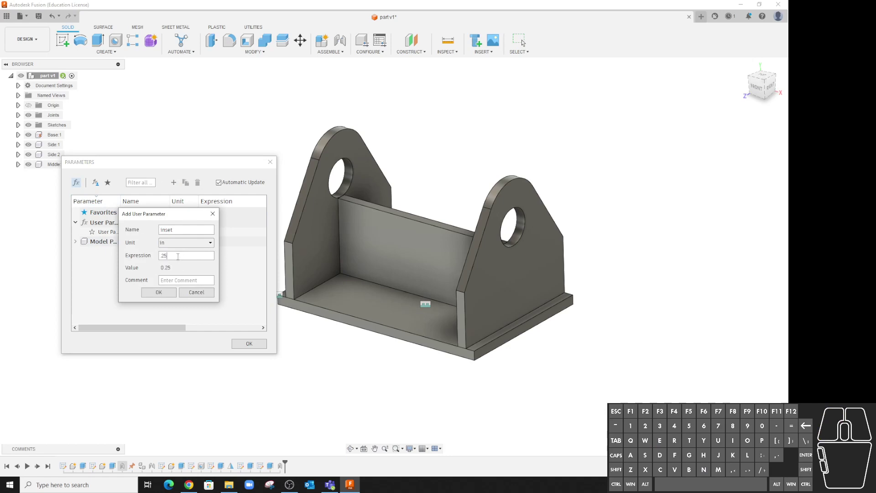
click(154, 294)
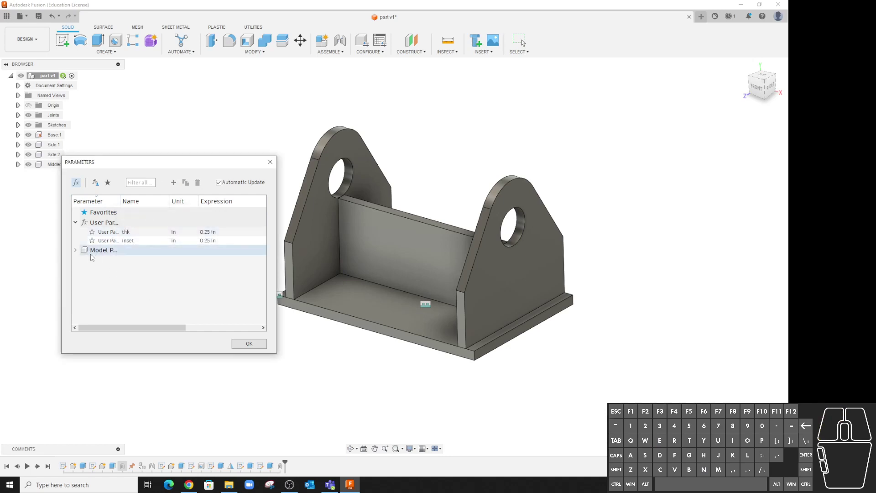
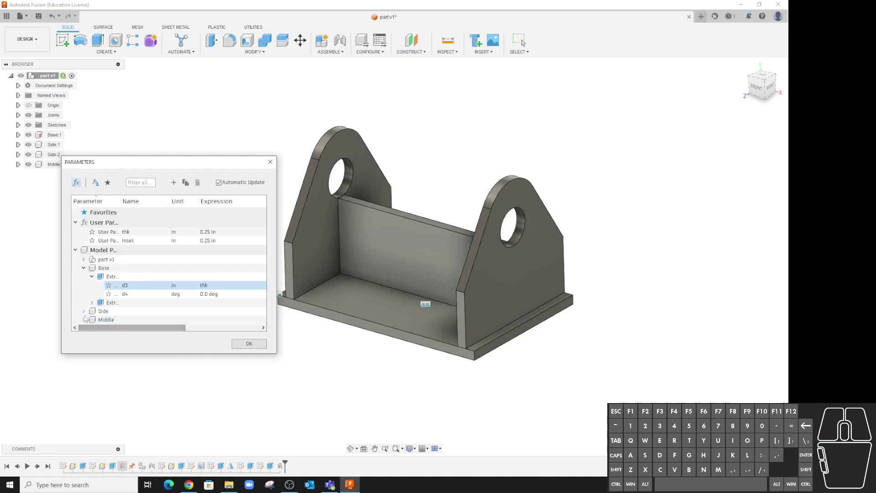
Expand the Side component's extrusion dimensions and widen the Parameters dialog to show thk-driven values
click(86, 312)
scroll(down, 3)
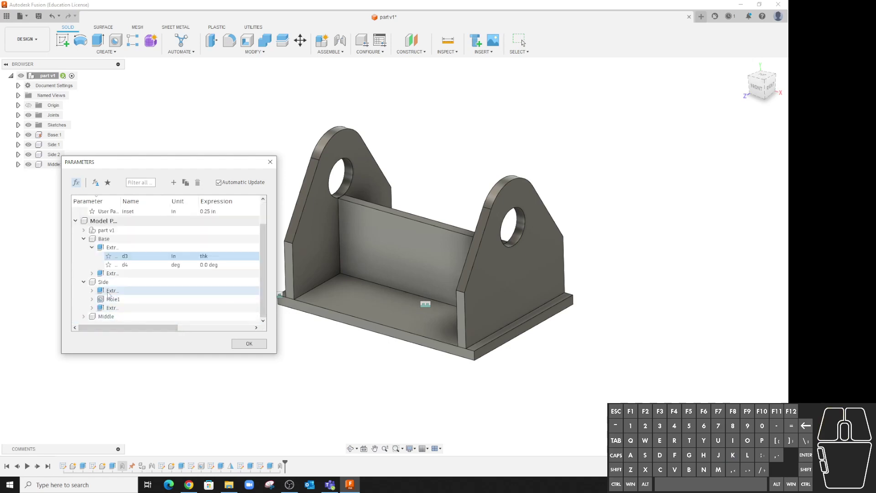
click(96, 295)
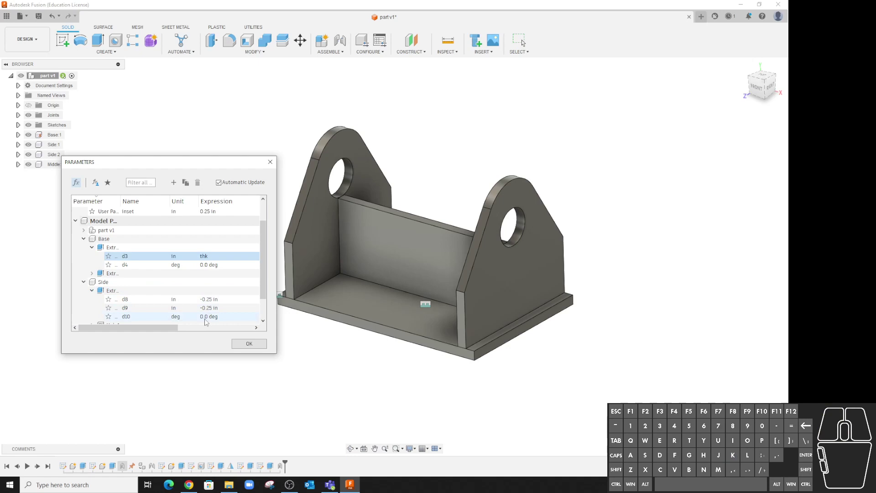
drag(156, 330, 169, 328)
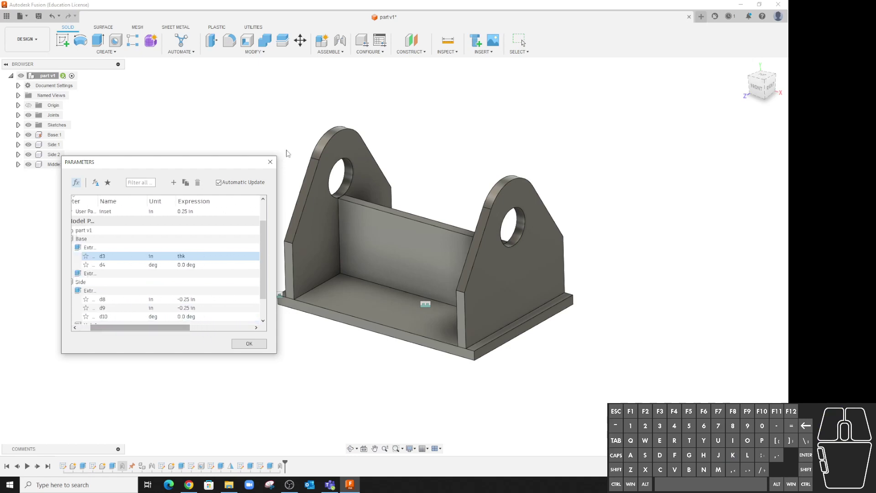
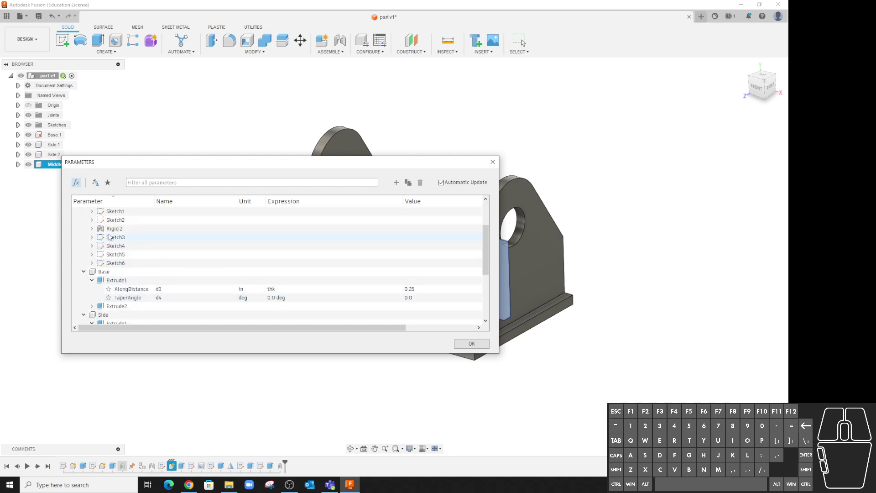
Expand Rigid 2 and begin editing its alignOffsetZ expression
click(111, 231)
click(94, 231)
click(277, 262)
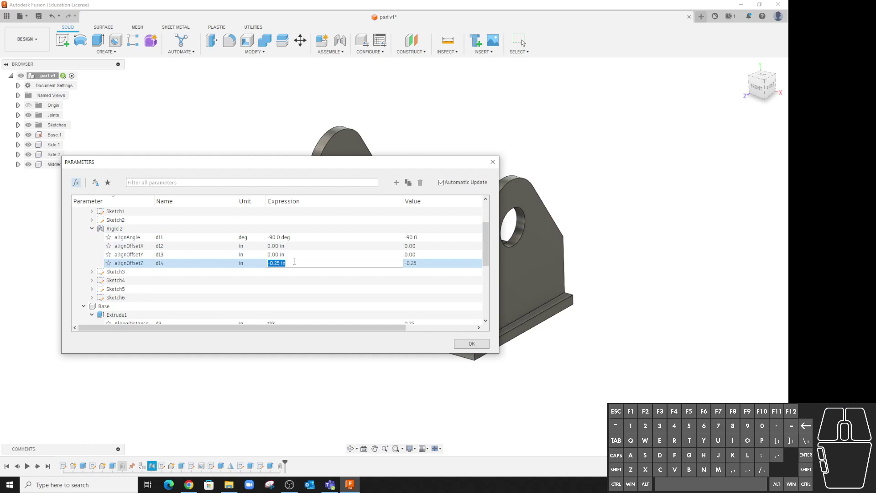
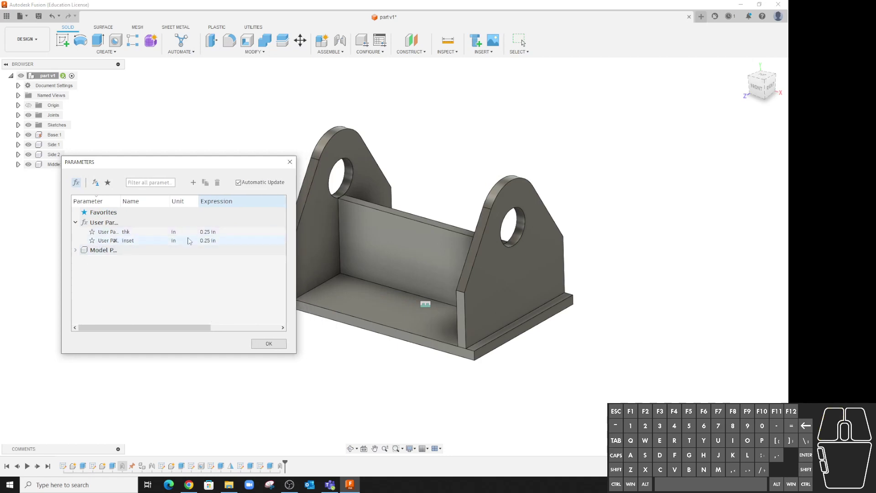
Set inset to 0.5 in, then begin editing the side profile sketch from the timeline
click(220, 241)
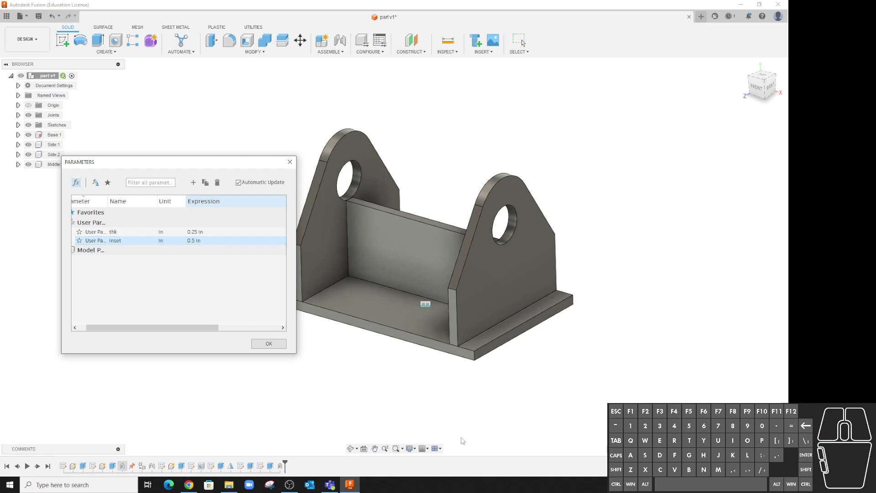
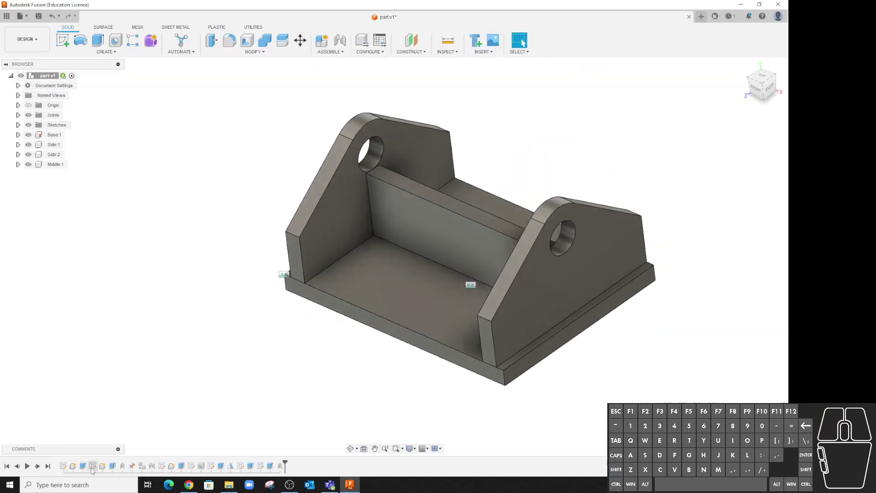
click(95, 469)
click(96, 469)
double_click(96, 469)
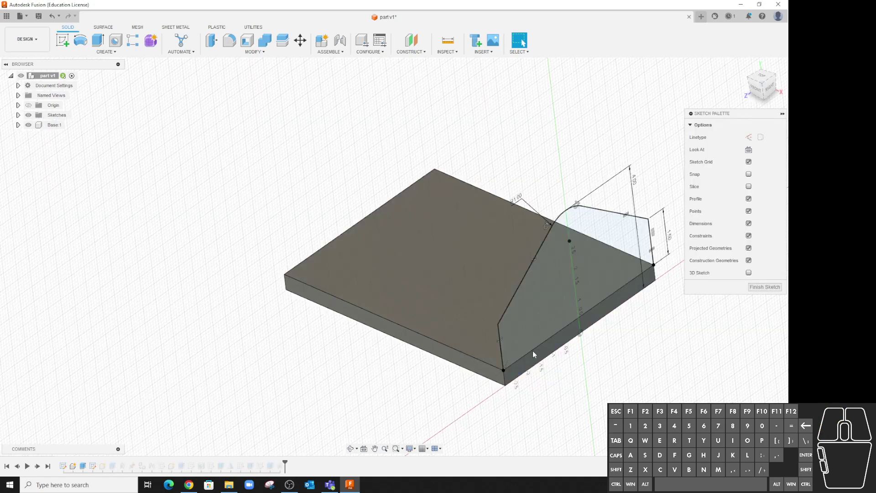